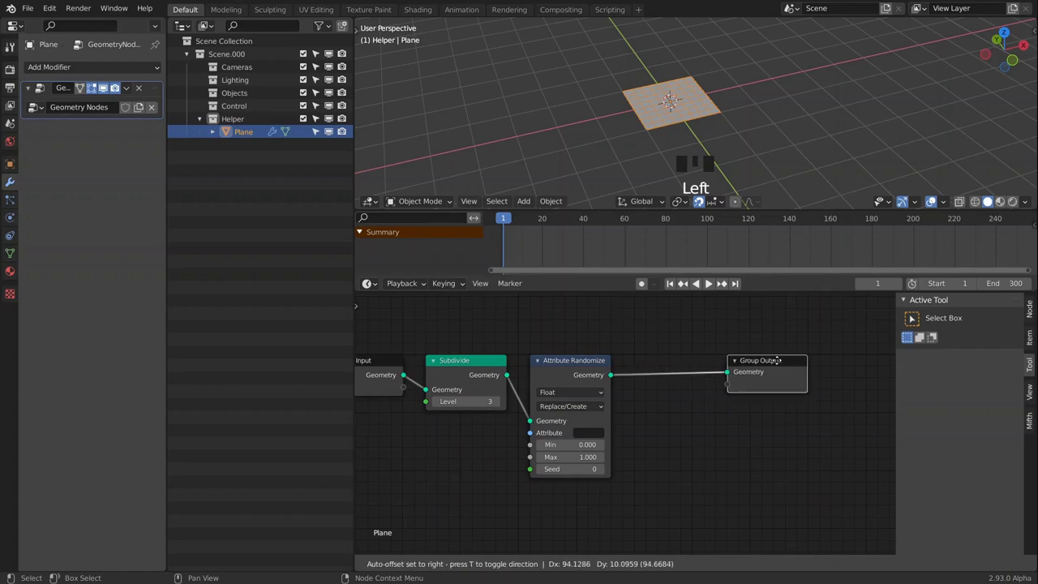
Make room before Group Output and bring up the add-node list for a Point Instance node.
drag(706, 447, 710, 443)
key(shift+a)
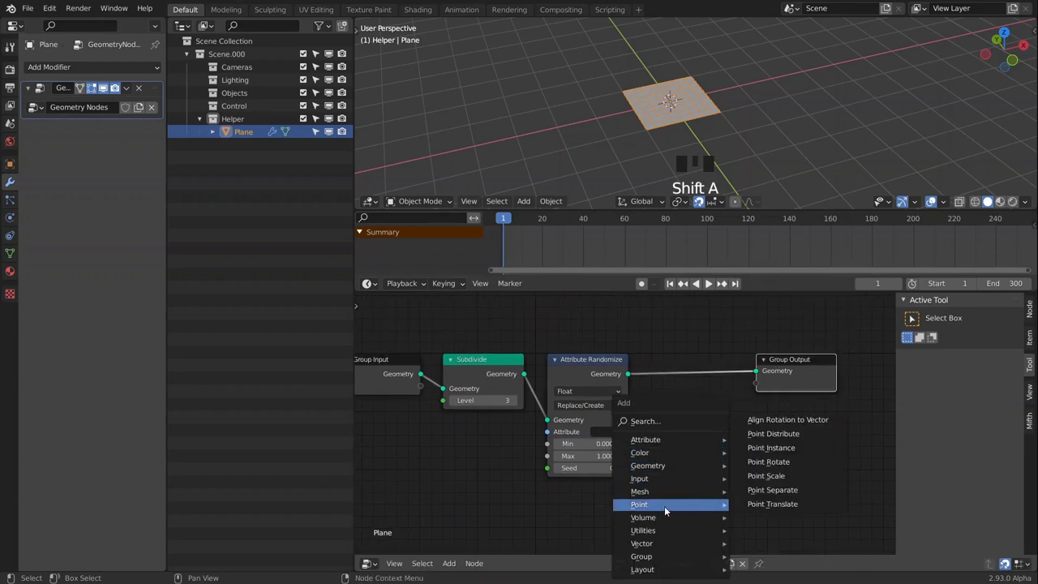
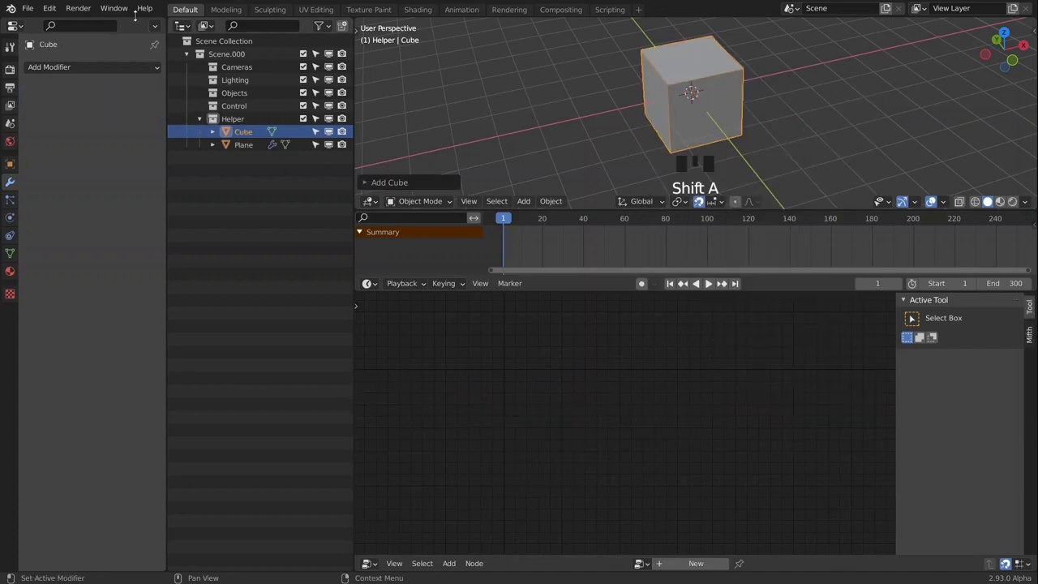
Add a mesh Cube to the scene and hide it in the Outliner.
drag(329, 27, 318, 132)
drag(747, 120, 255, 148)
click(255, 147)
Reselect the Plane and set the Cube as the Point Instance node's object.
drag(698, 440, 760, 250)
drag(720, 81, 580, 441)
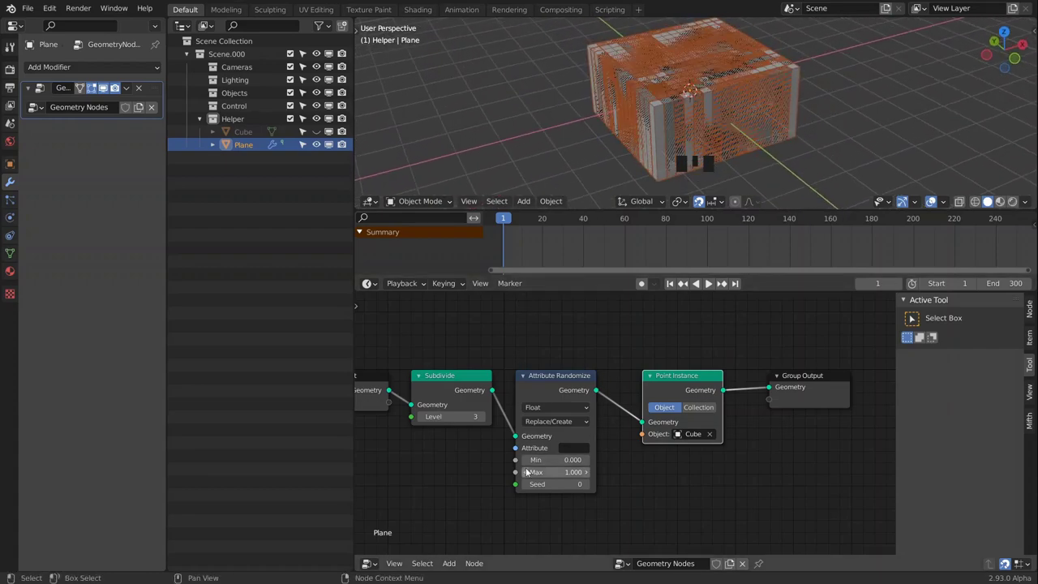
drag(473, 472, 775, 35)
drag(521, 465, 681, 429)
Add a Point Scale node onto the link before Point Instance to shrink the cubes.
key(shift+a)
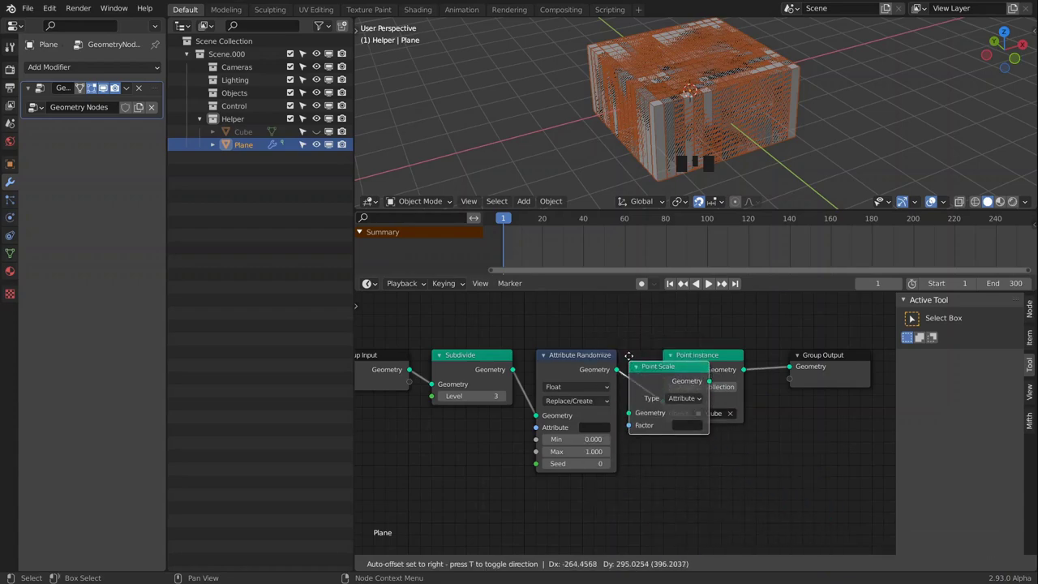
drag(713, 363, 746, 409)
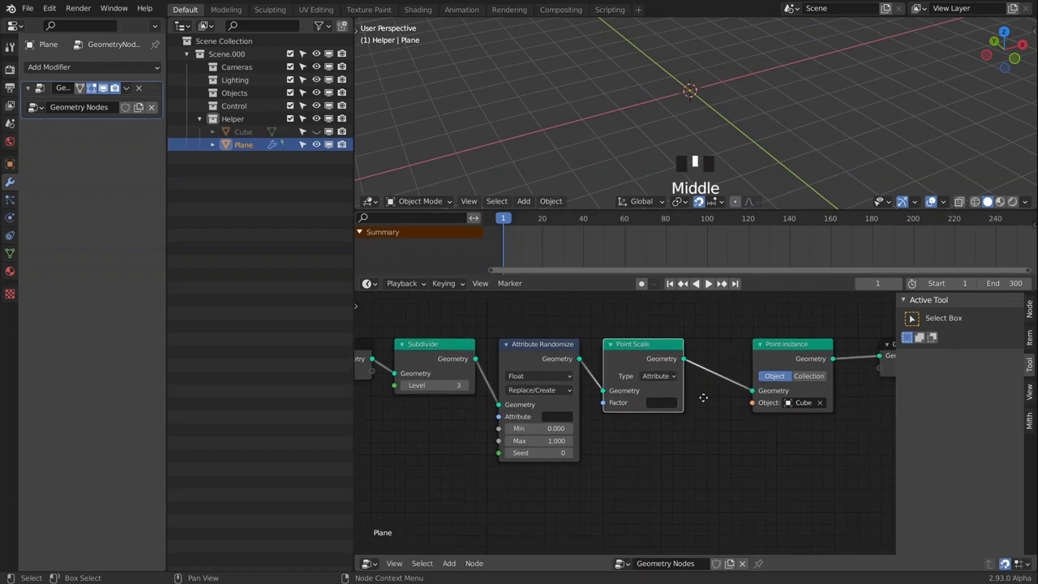
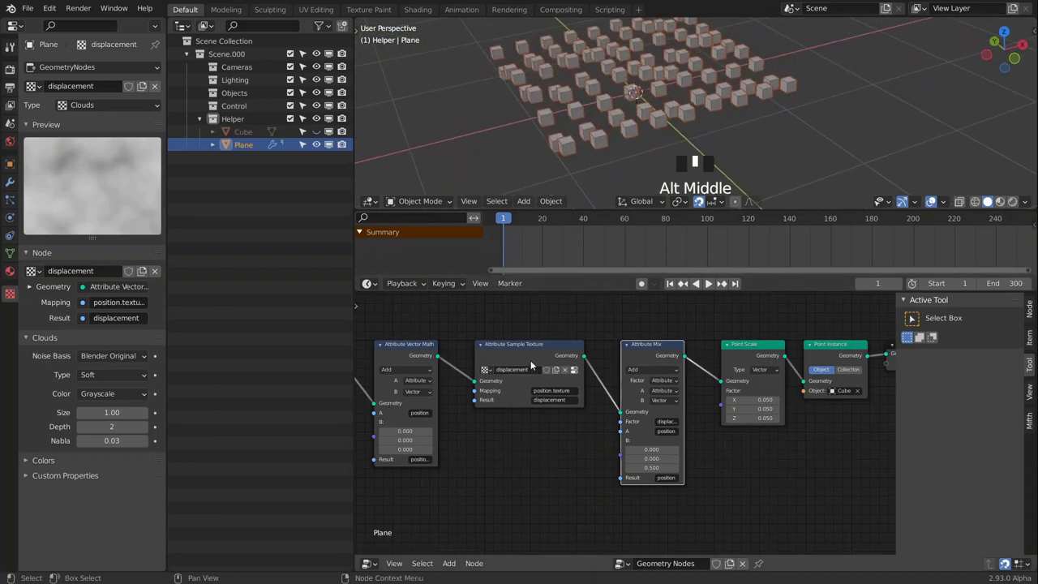
Adjust the attribute chain so the cloud texture displaces the instanced cubes along Z.
click(515, 346)
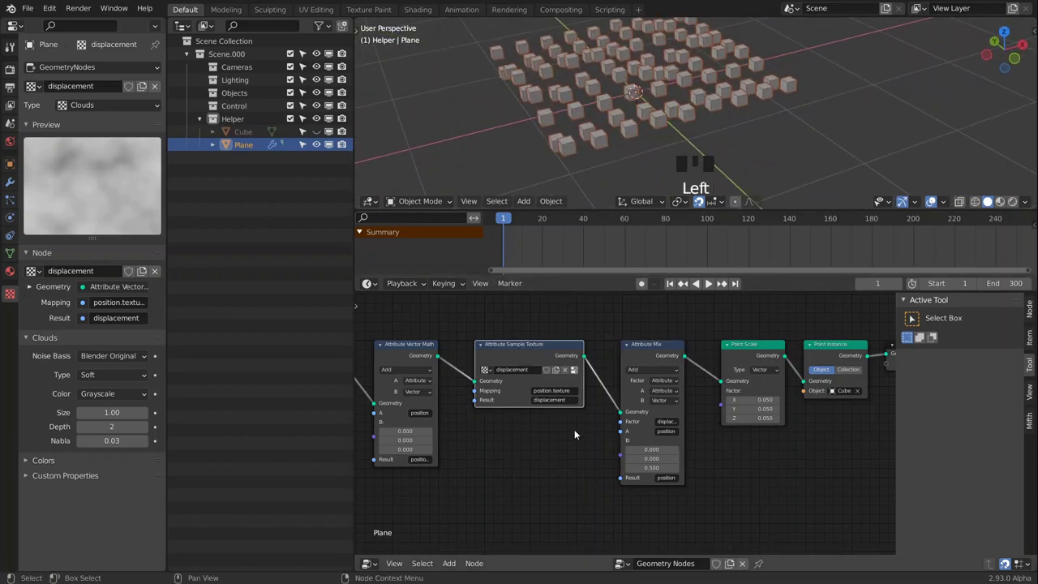
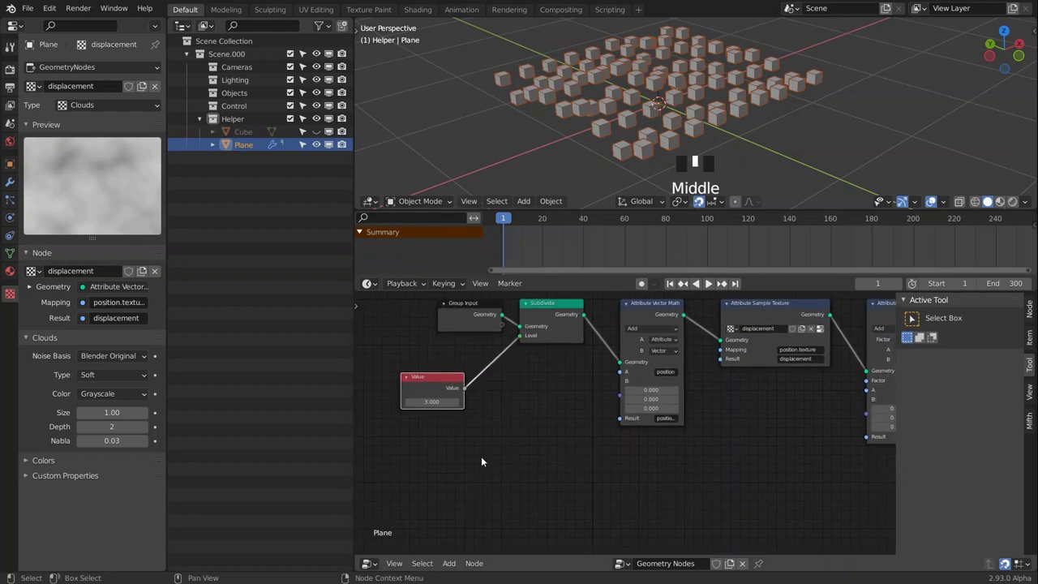
Add a Power math node and feed the shared level value into its exponent.
key(shift+a)
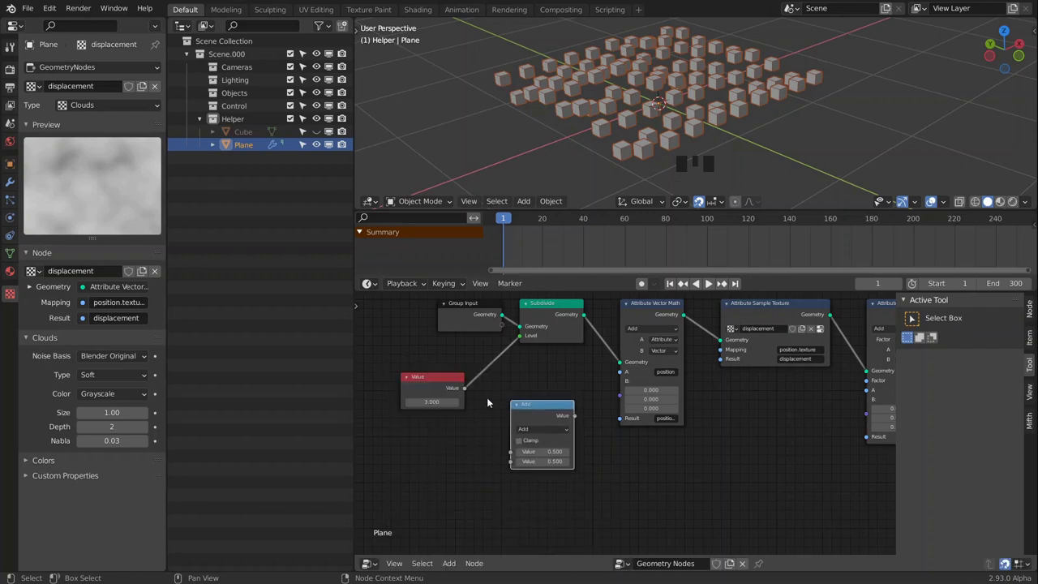
drag(534, 433, 491, 407)
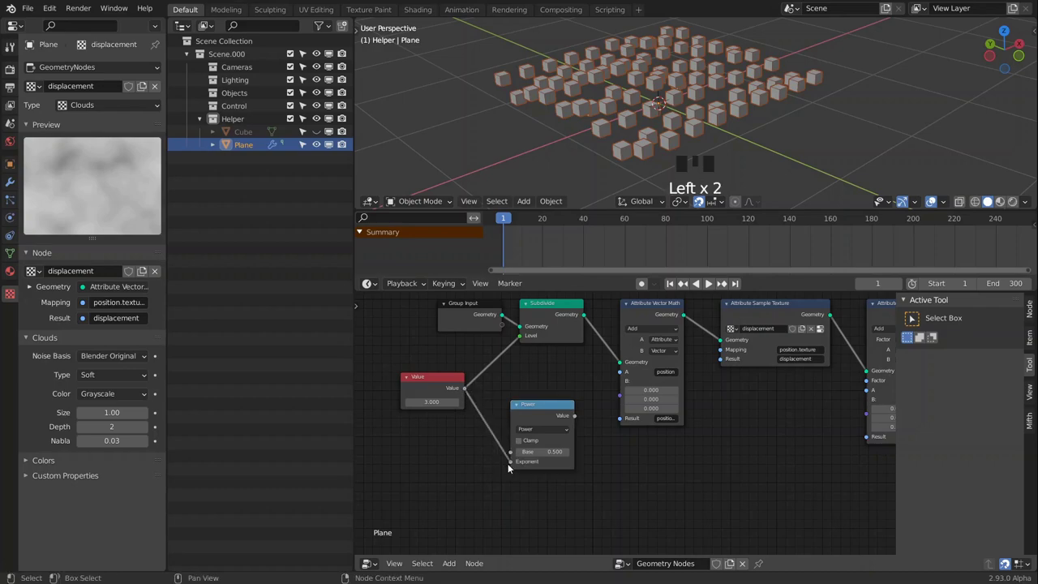
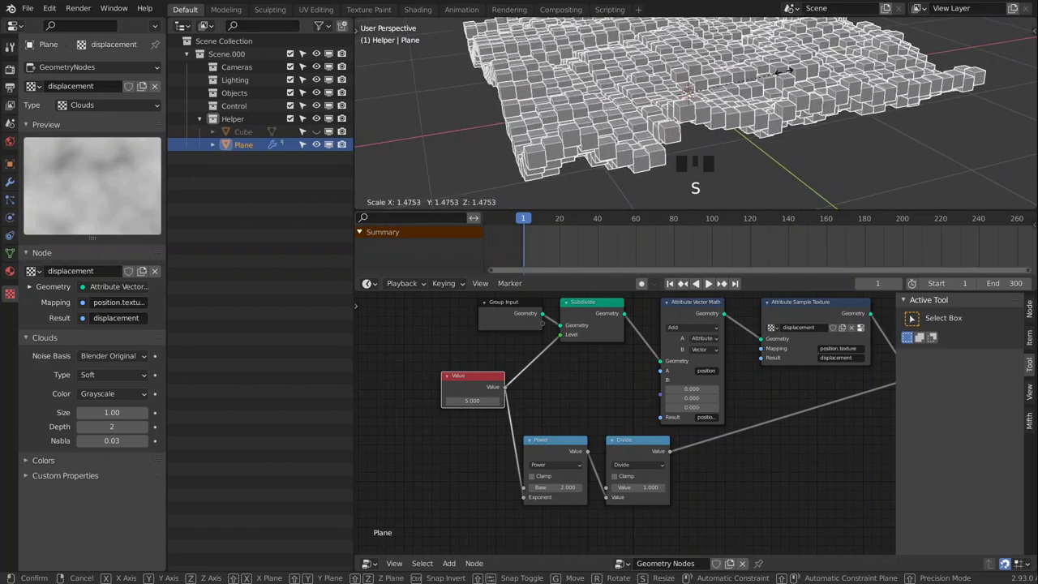
Pan and zoom the node view toward the downstream Point Scale and Instance nodes.
drag(770, 93, 759, 116)
scroll(up, 3)
scroll(up, 3)
scroll(down, 3)
drag(751, 140, 783, 91)
scroll(down, 3)
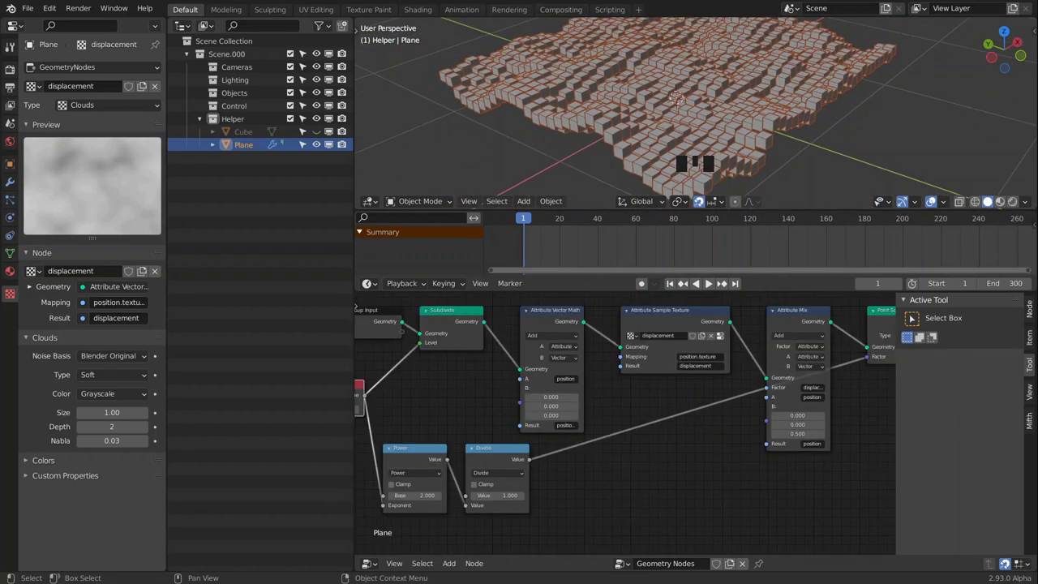
drag(662, 84, 651, 78)
Hide the Plane, unhide and select the helper Cube, and bring up the mode pie menu.
drag(648, 96, 319, 148)
click(319, 148)
click(324, 132)
drag(736, 113, 685, 89)
scroll(down, 3)
drag(700, 91, 688, 72)
click(688, 72)
key(Tab)
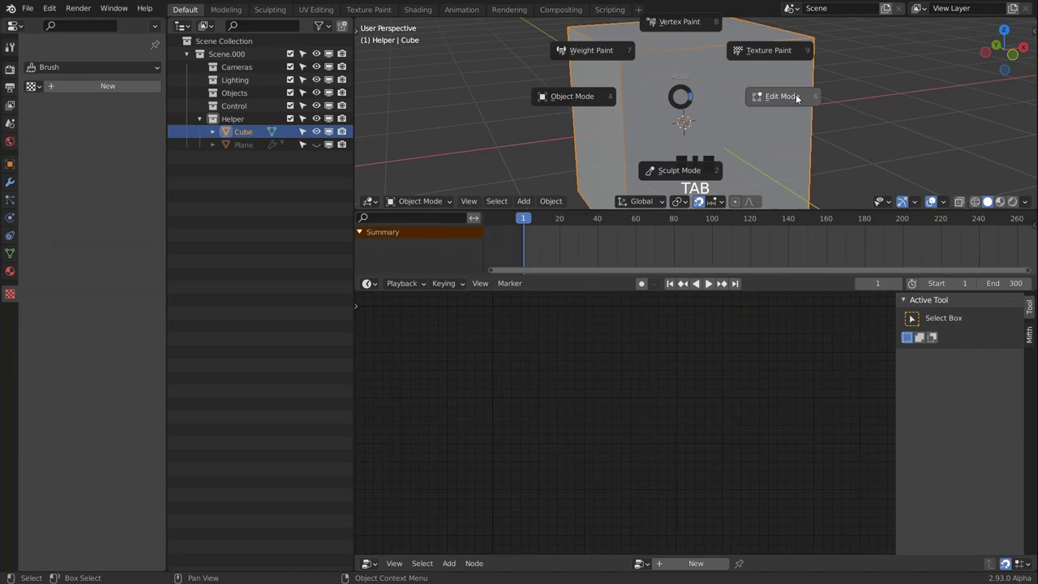
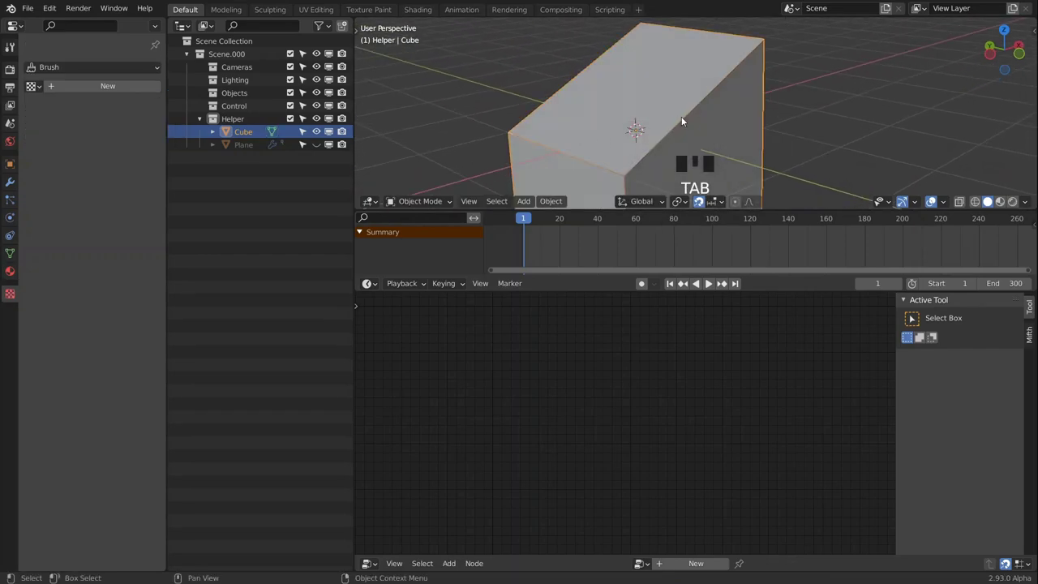
Add a new cutter cube Cube.001 and show its transform values in the side panel.
drag(664, 140, 691, 91)
key(shift+a)
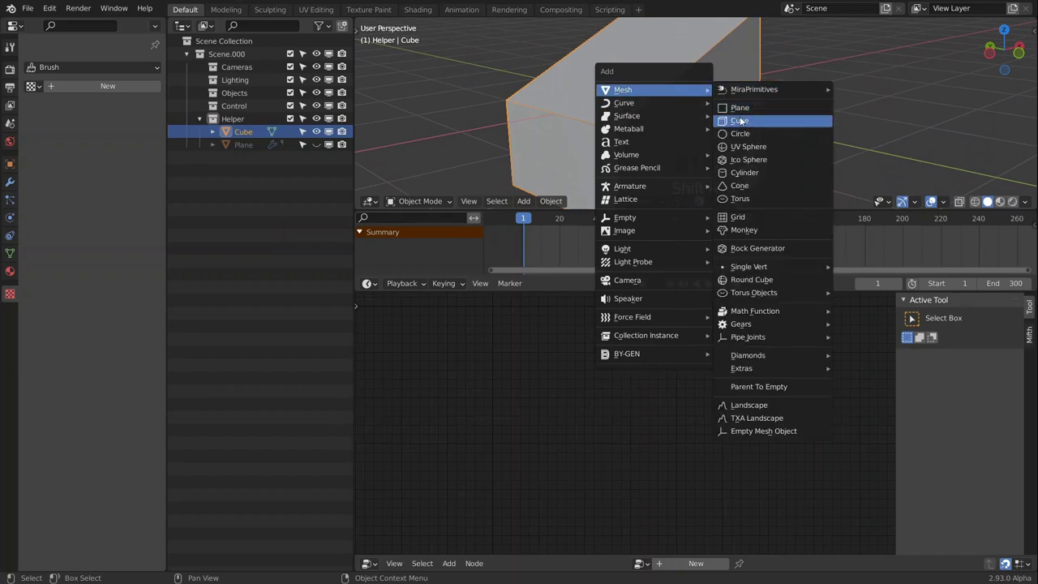
drag(678, 111, 828, 121)
key(n)
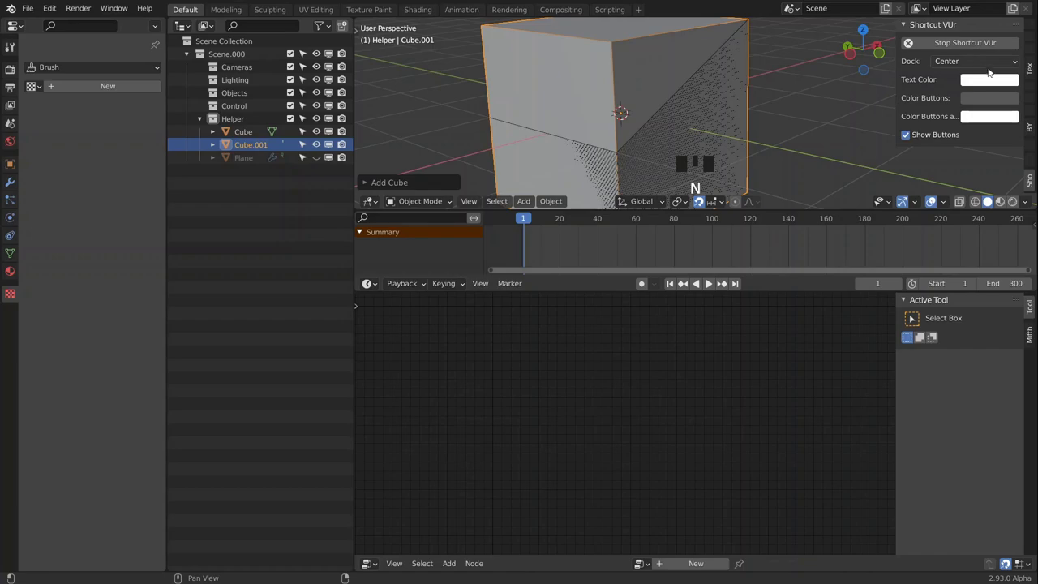
click(1035, 20)
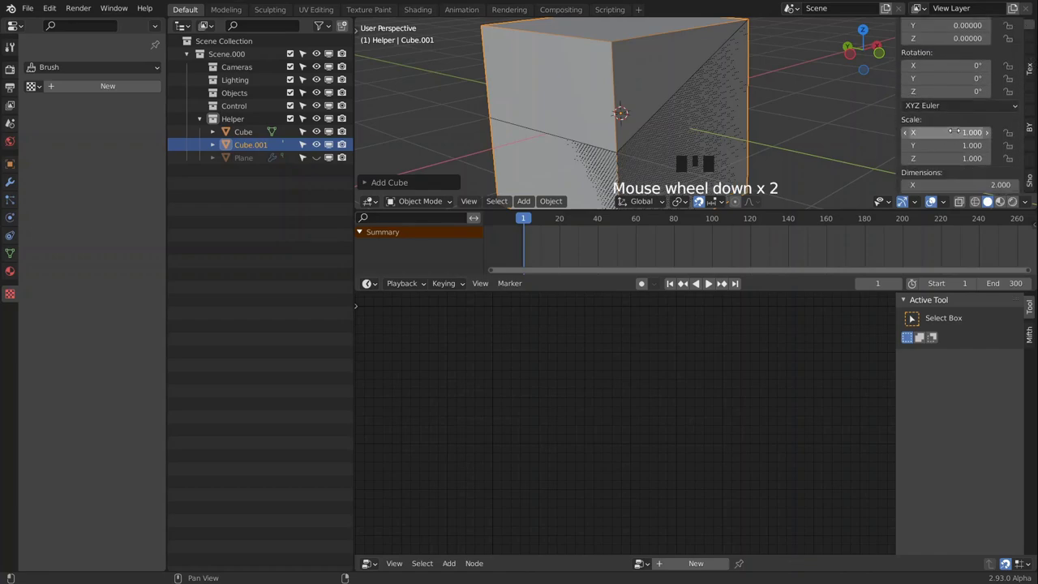
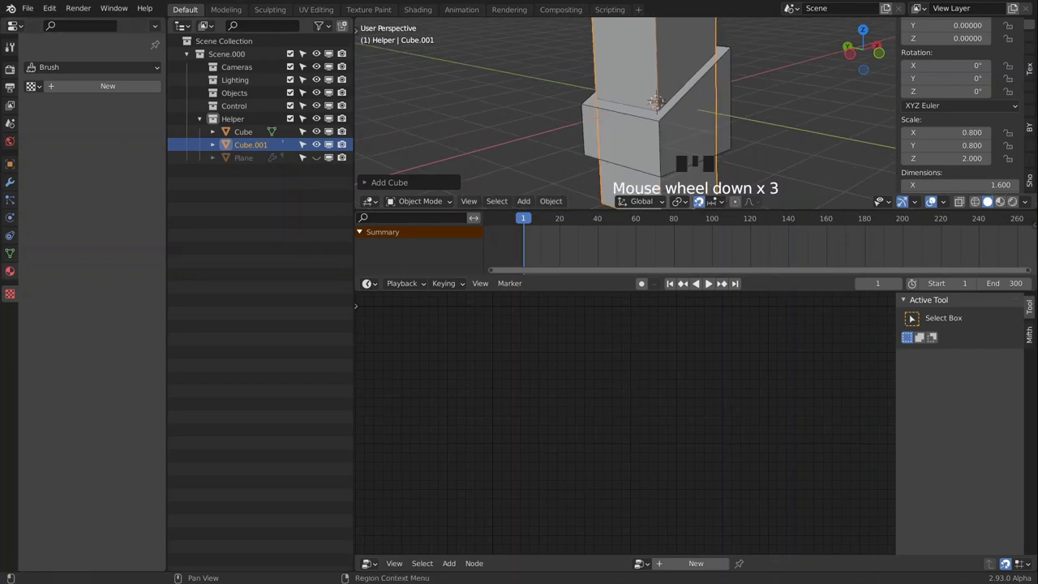
Give the helper Cube a Boolean modifier set to Difference and start eyedropping Cube.001 as target.
click(13, 165)
drag(59, 347, 705, 85)
drag(705, 85, 733, 101)
click(733, 101)
click(13, 185)
drag(71, 69, 172, 122)
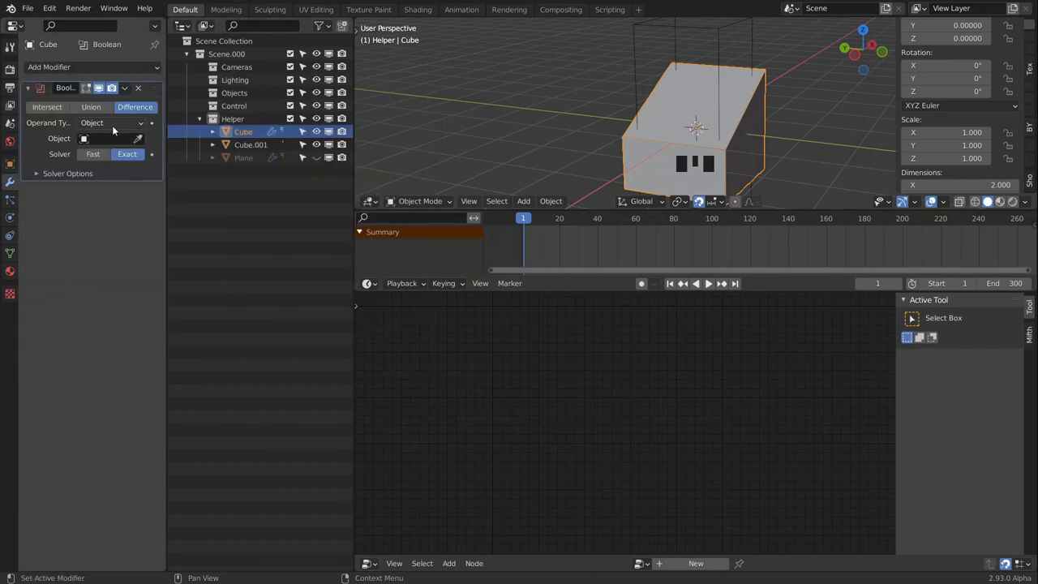
click(140, 142)
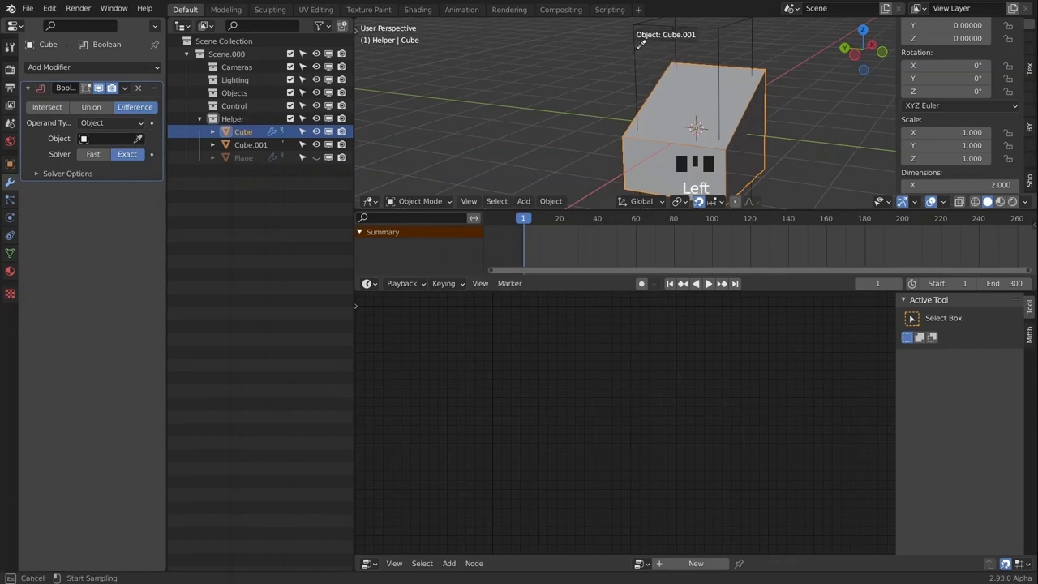
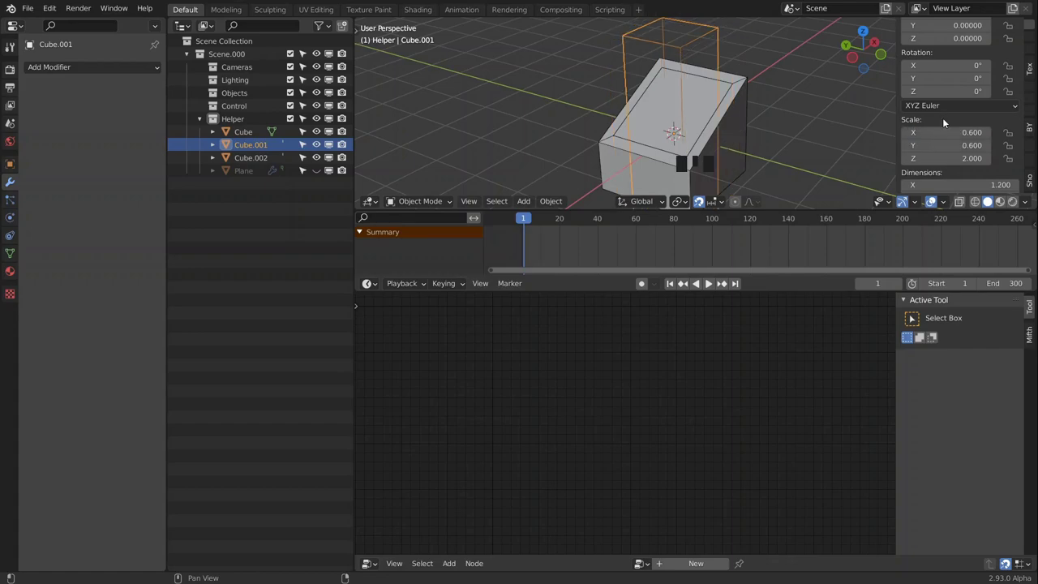
Select the Cube.002 copy and give it its own Difference Boolean modifier.
click(723, 105)
drag(74, 72, 142, 141)
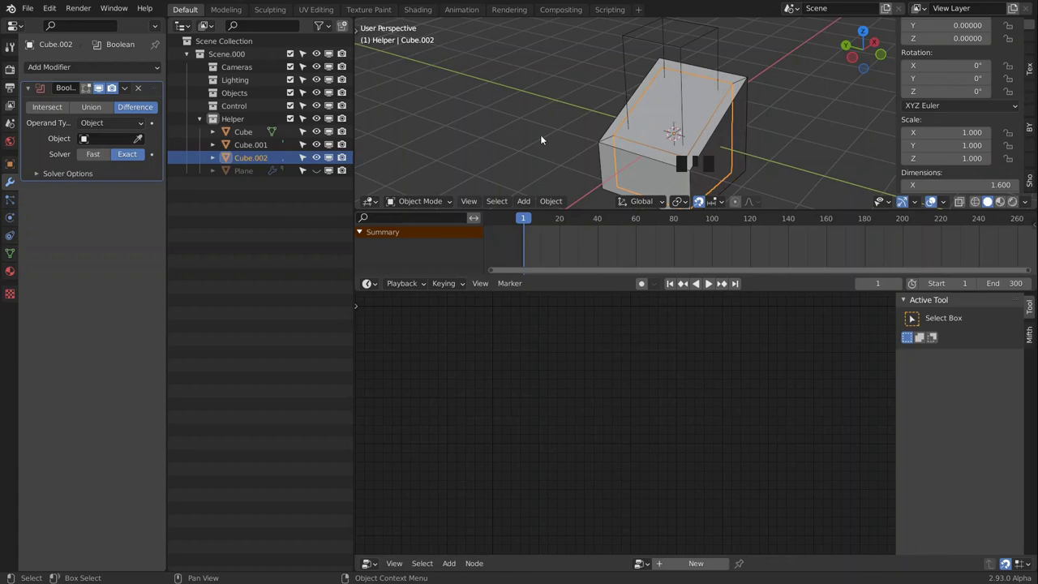
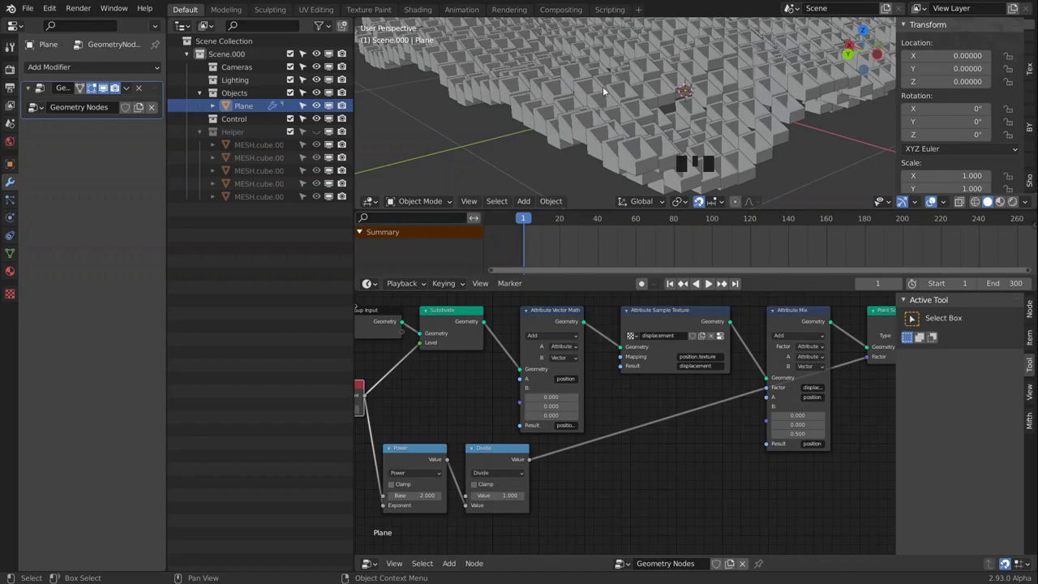
drag(656, 106, 652, 113)
scroll(down, 3)
drag(666, 108, 614, 101)
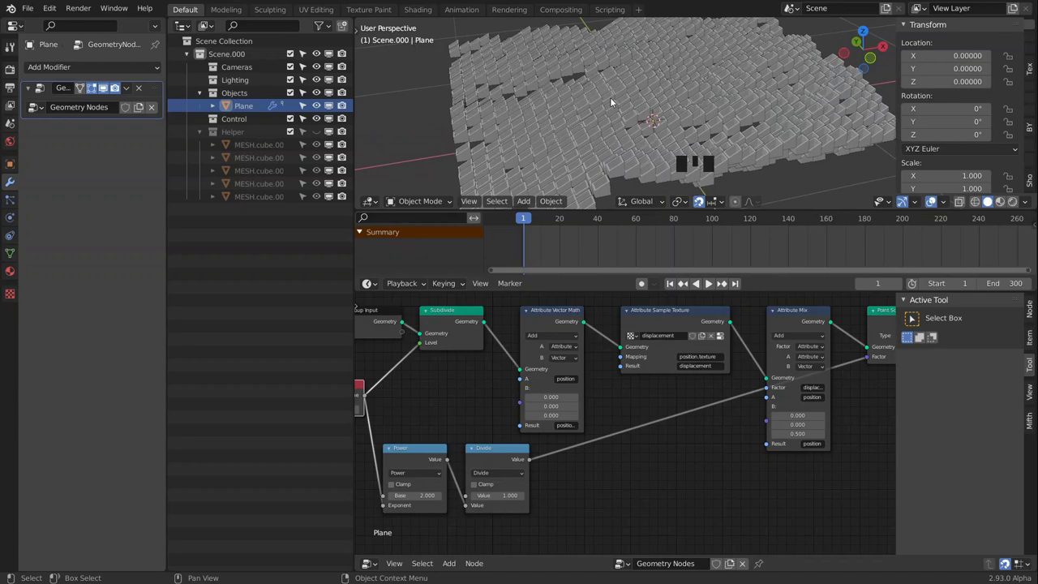
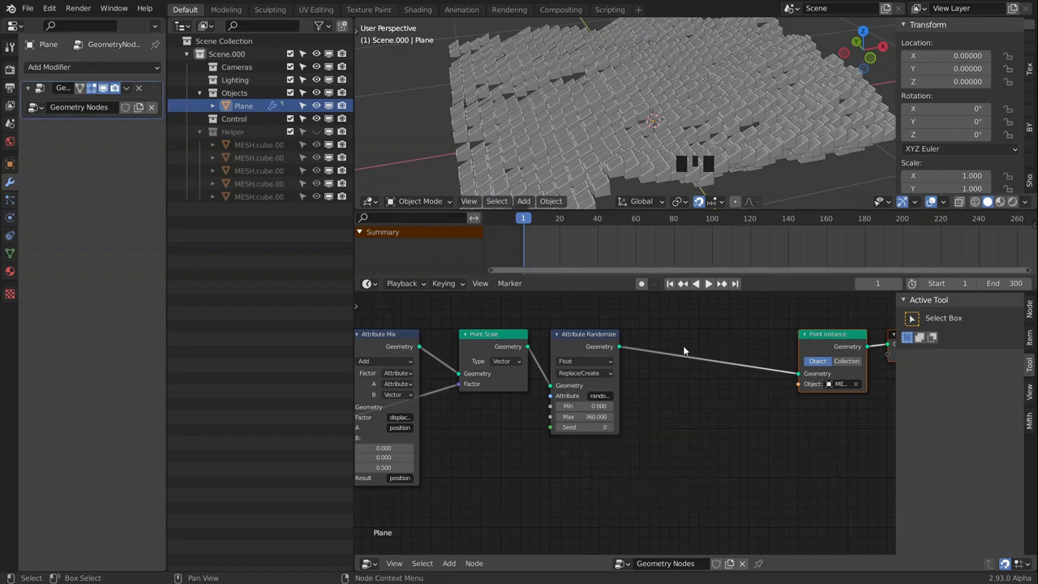
Drop an Attribute Math node between Attribute Randomize and Point Instance for snapped rotation.
drag(685, 405, 619, 415)
key(shift+a)
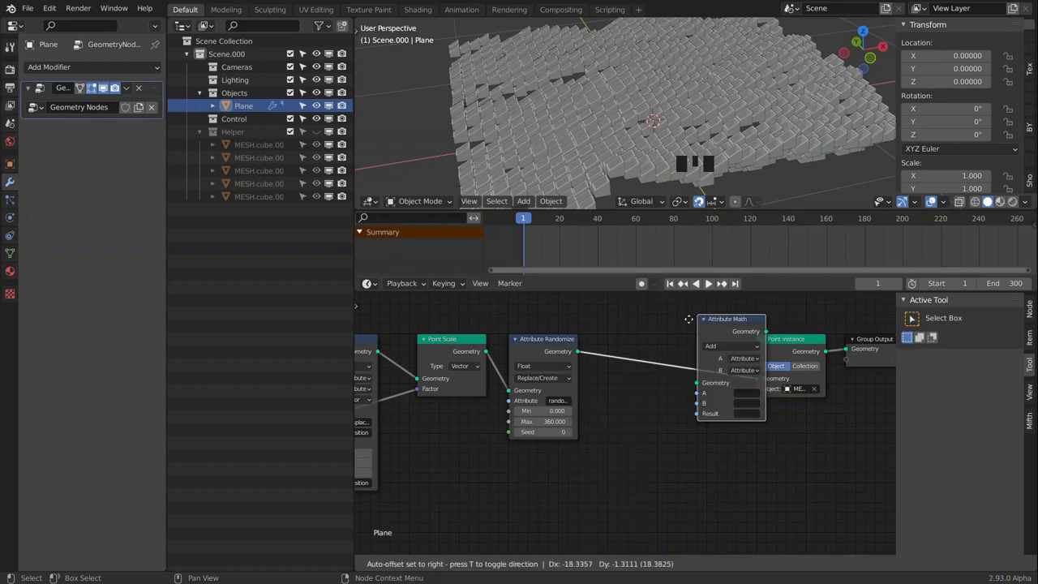
drag(653, 364, 800, 475)
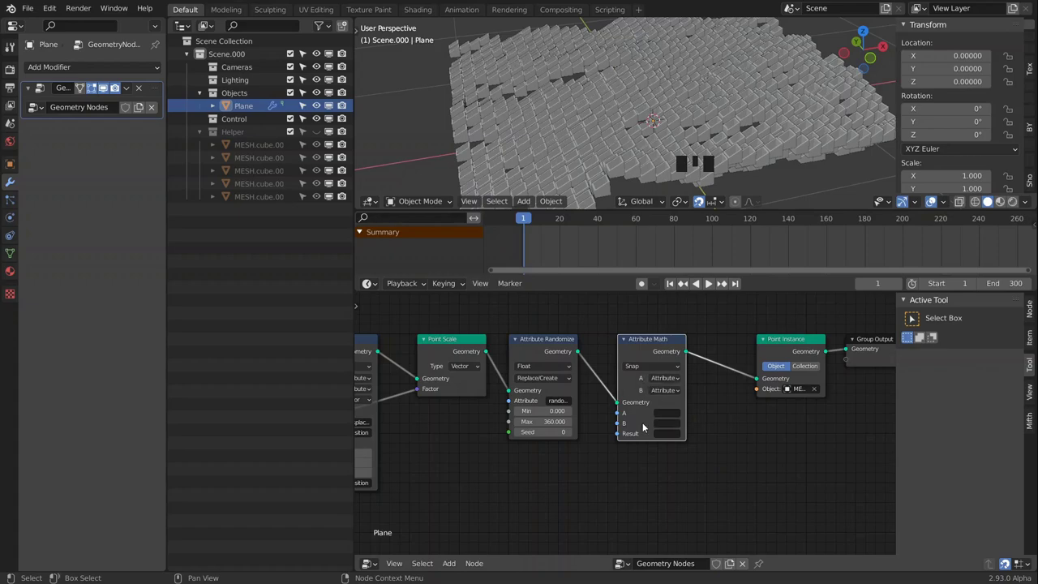
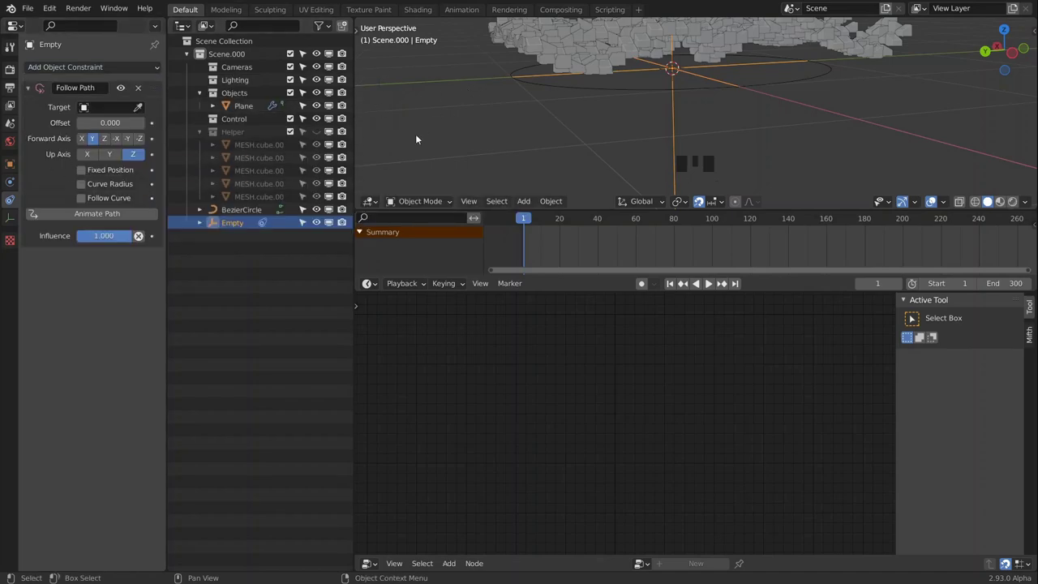
Eyedrop the BezierCircle as the Empty's Follow Path constraint target.
click(142, 110)
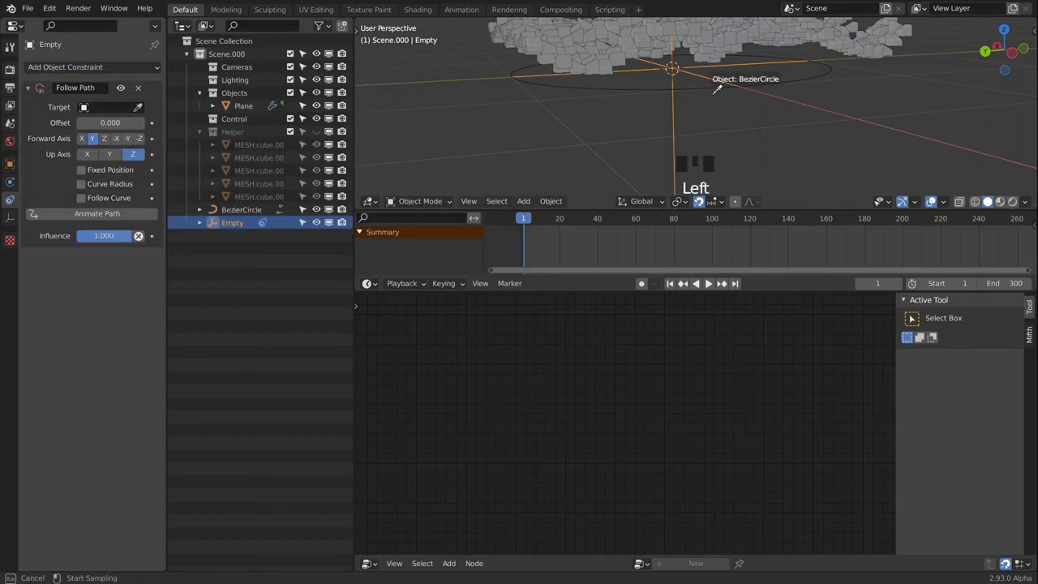
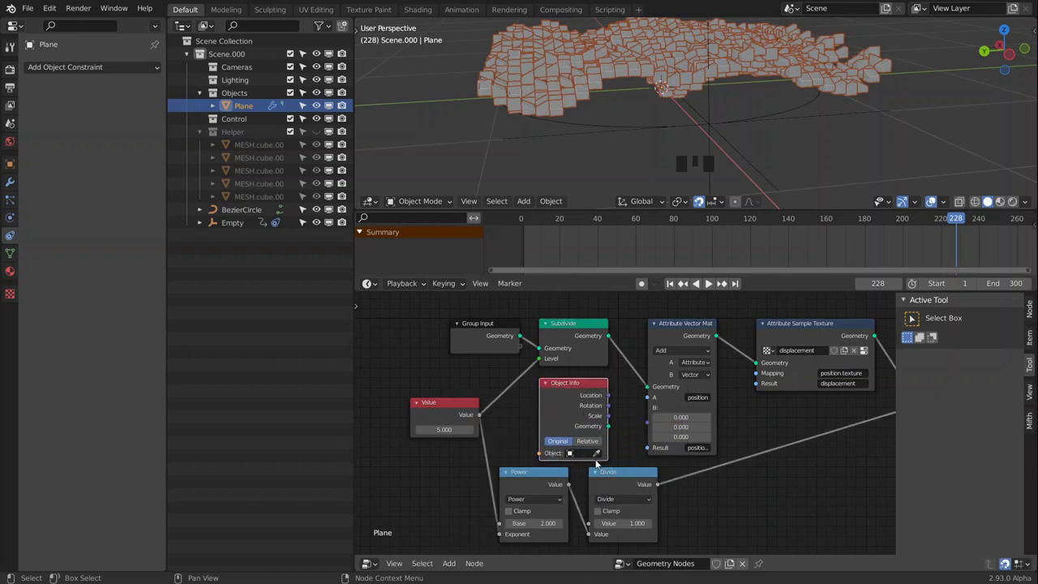
Point the Object Info node at the Empty and play the animation to check the effect.
click(596, 453)
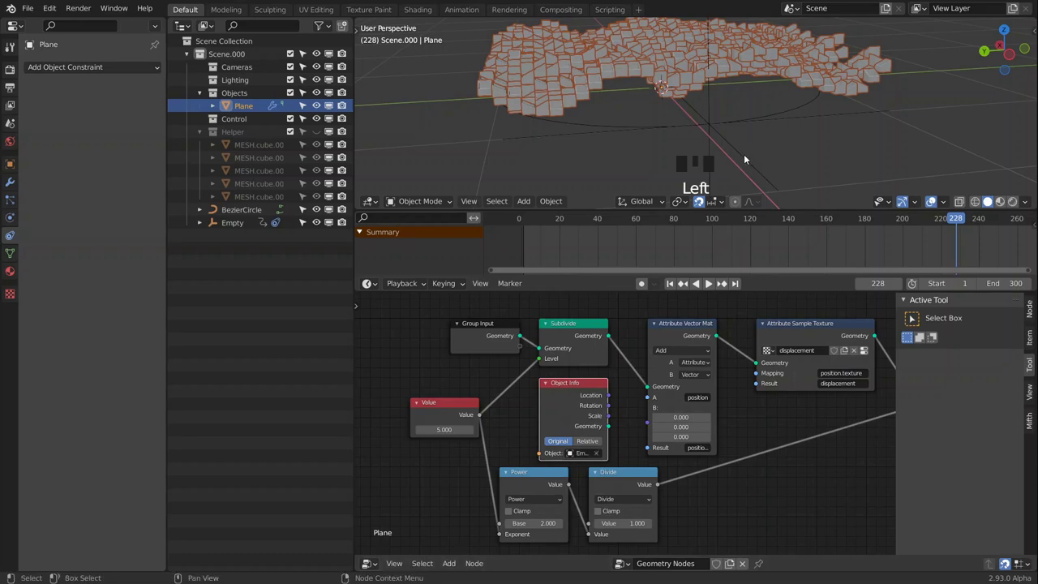
click(614, 398)
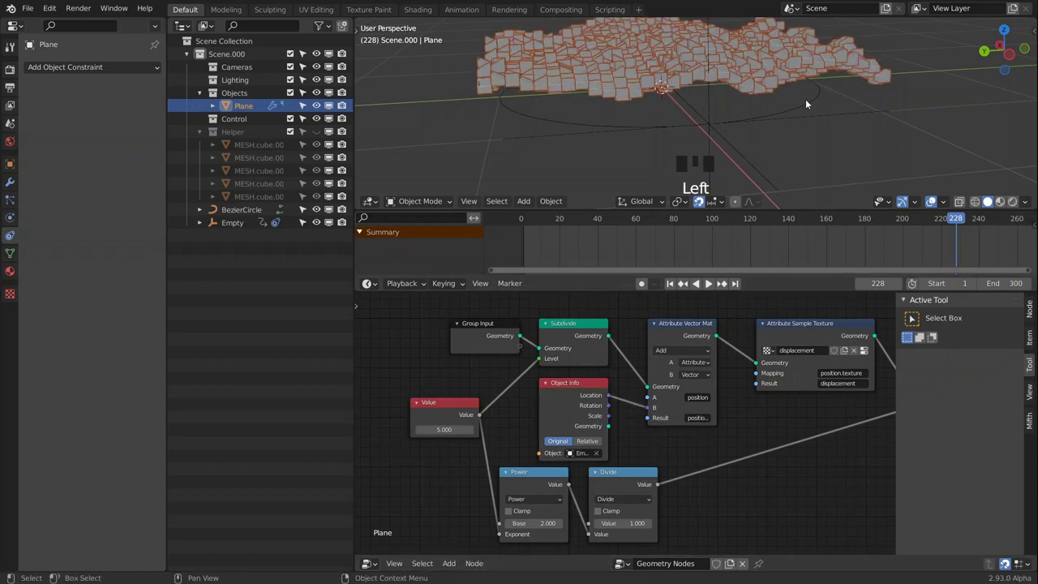
middle_click(776, 113)
scroll(down, 3)
drag(761, 119, 775, 106)
scroll(up, 3)
drag(770, 104, 740, 108)
scroll(down, 3)
drag(726, 92, 741, 115)
key(space)
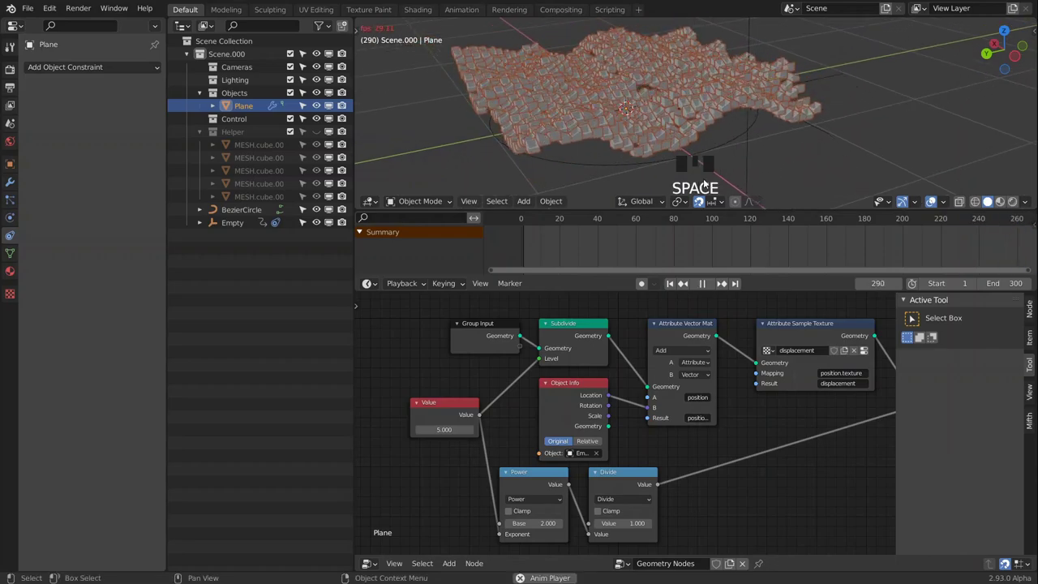
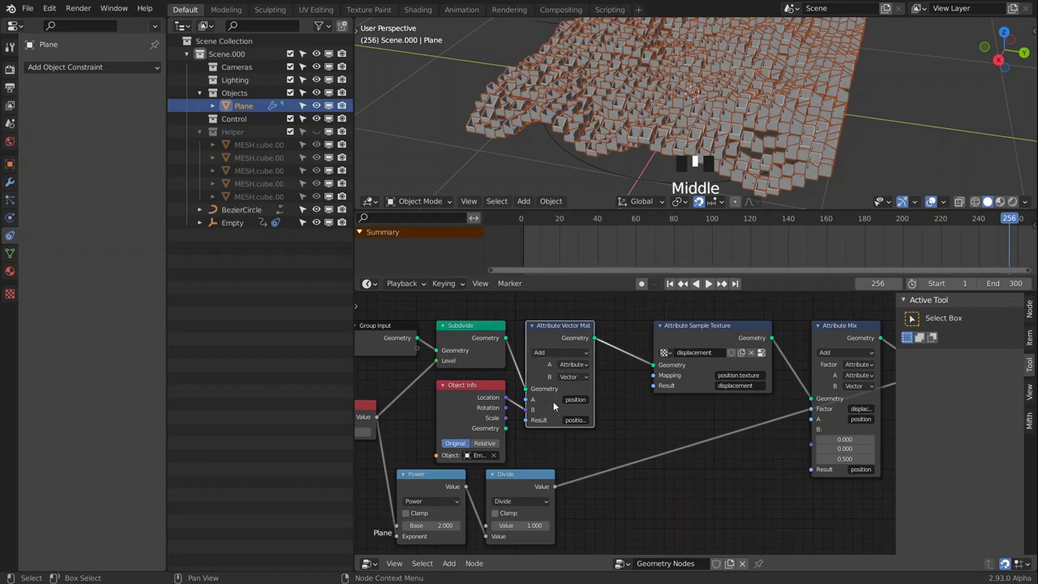
Duplicate the selected node to tuck a second Vector Math beneath the main chain.
click(554, 340)
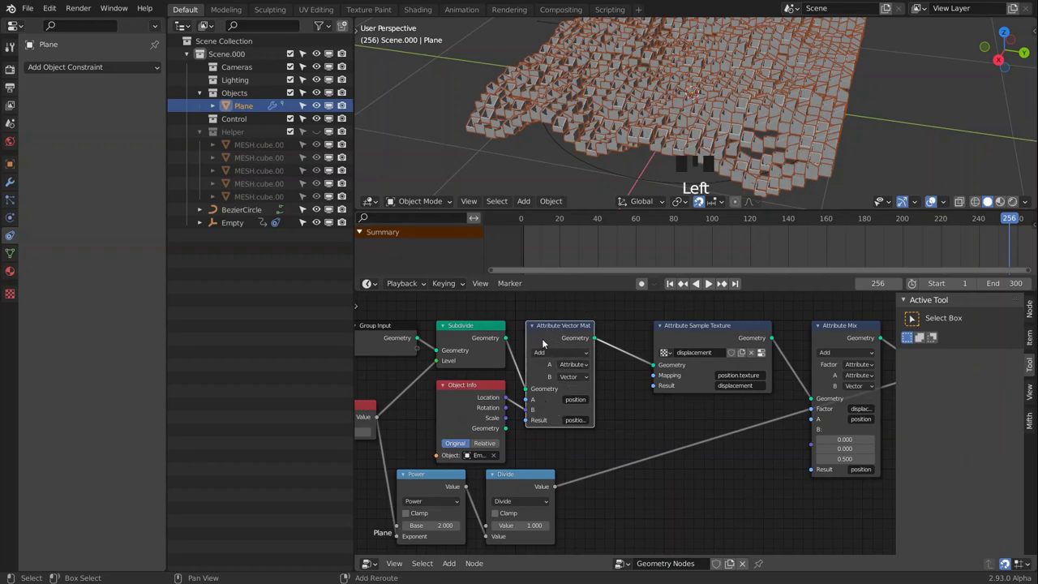
key(shift+d)
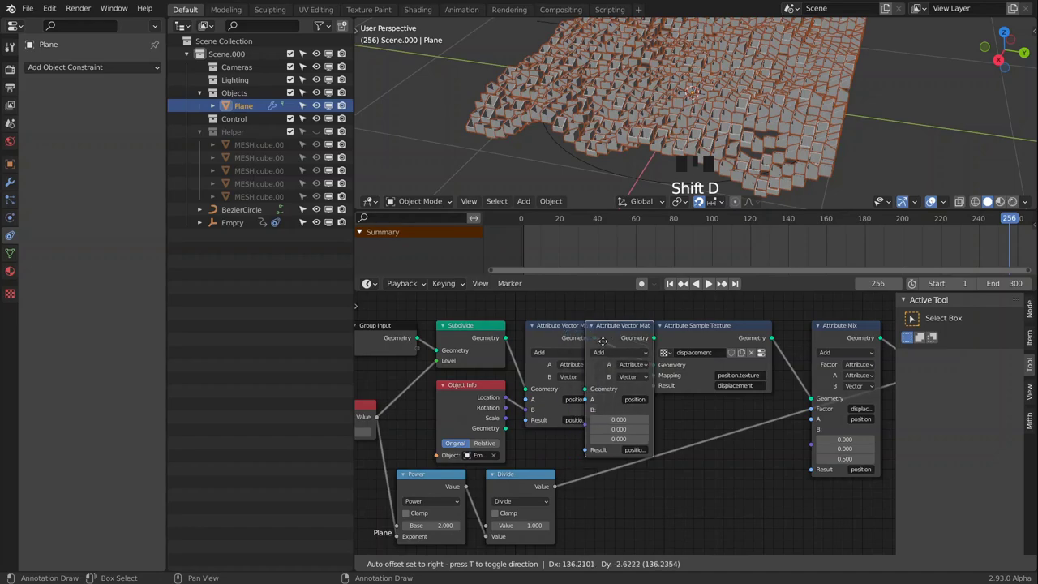
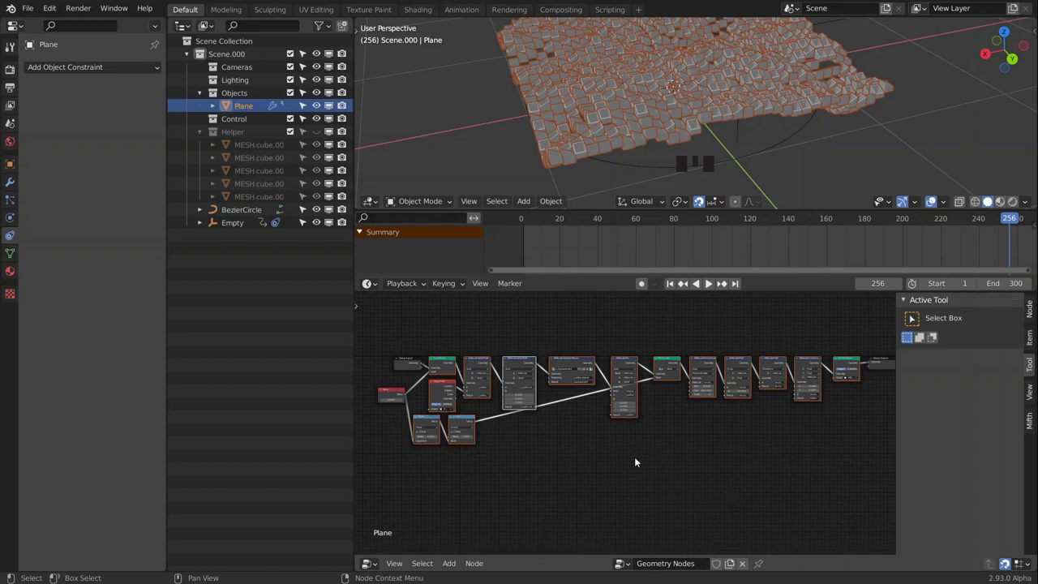
Collapse the selection into a node group with Ctrl+G and expose the first settings on Group Input.
key(ctrl+g)
scroll(up, 3)
middle_click(463, 448)
scroll(up, 3)
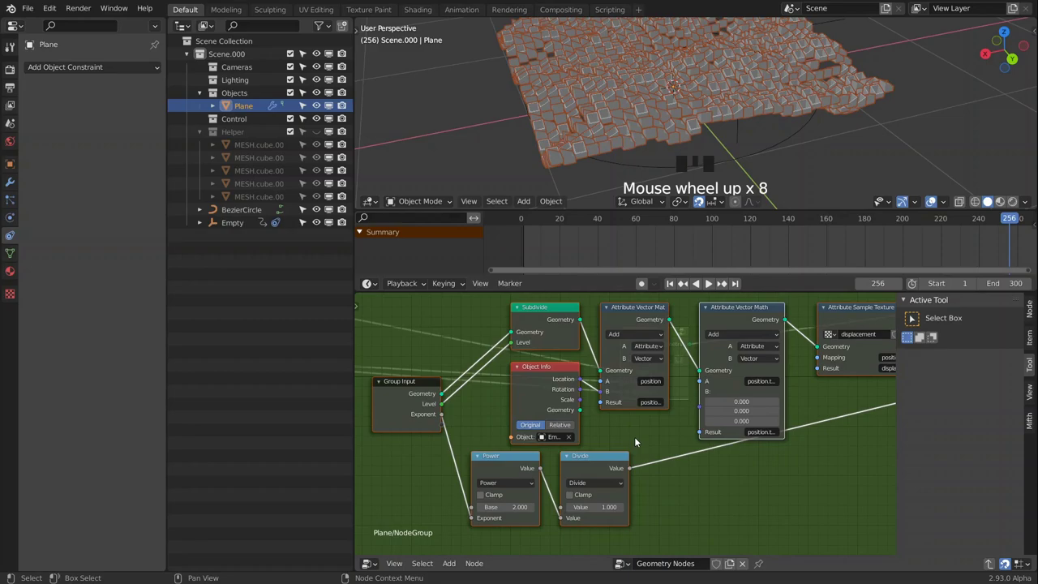
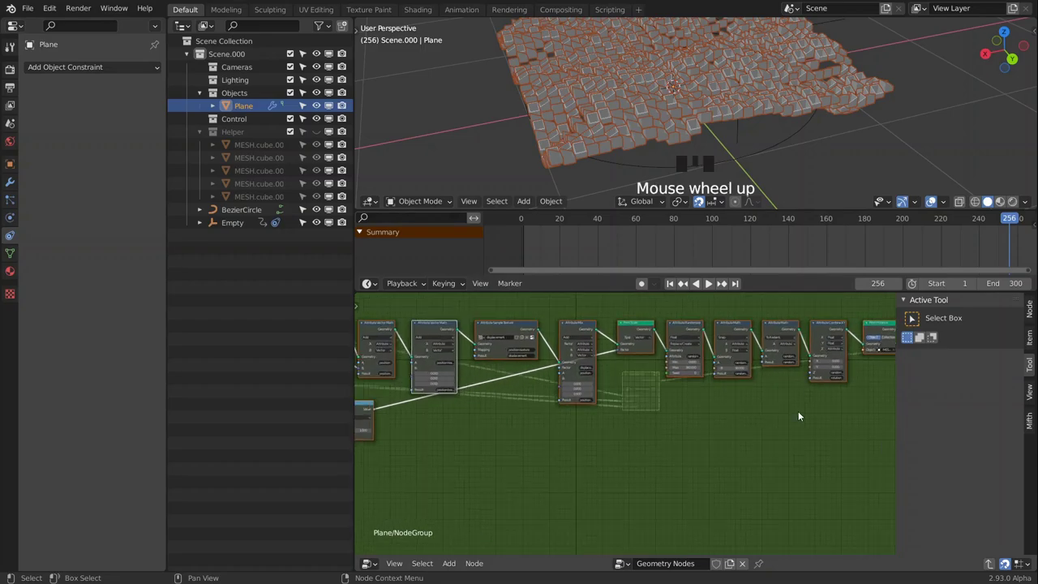
drag(808, 424, 753, 425)
scroll(up, 3)
scroll(up, 3)
scroll(up, 3)
drag(712, 433, 738, 425)
scroll(down, 3)
middle_click(676, 458)
scroll(down, 3)
middle_click(722, 454)
scroll(down, 3)
Wire the subdivide Level, power Exponent and Object socket into the Group Input.
drag(741, 439, 885, 365)
drag(884, 365, 420, 422)
scroll(up, 3)
drag(462, 427, 667, 451)
scroll(up, 3)
middle_click(681, 452)
scroll(down, 3)
scroll(up, 3)
Expose the two Vector Math B values as further group inputs.
drag(613, 375, 555, 421)
drag(556, 422, 824, 399)
drag(825, 398, 404, 414)
drag(404, 414, 411, 366)
click(411, 367)
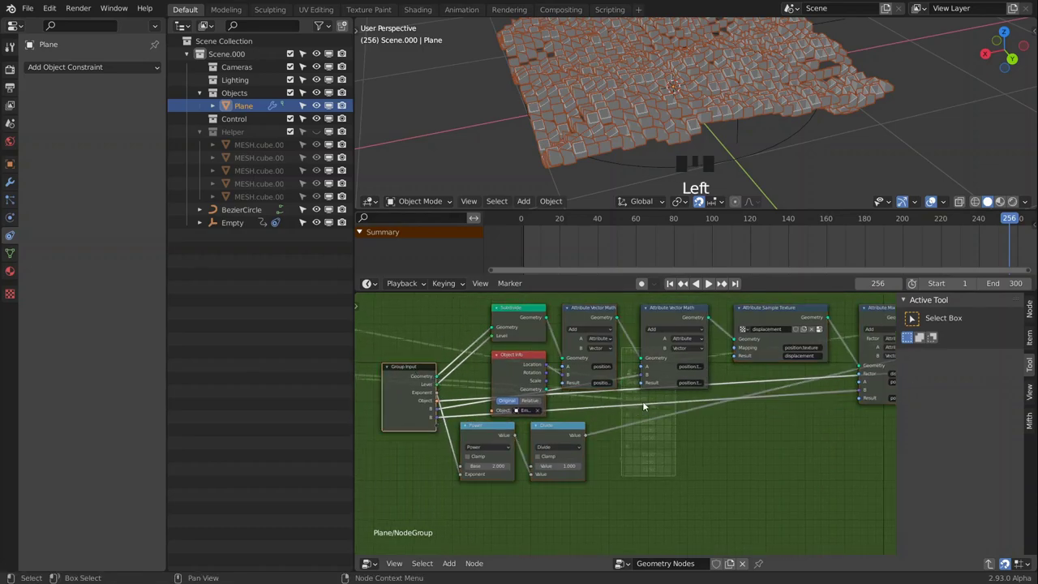
Rename the first B input to Position Offset in the sidebar's Node inputs list.
click(1032, 303)
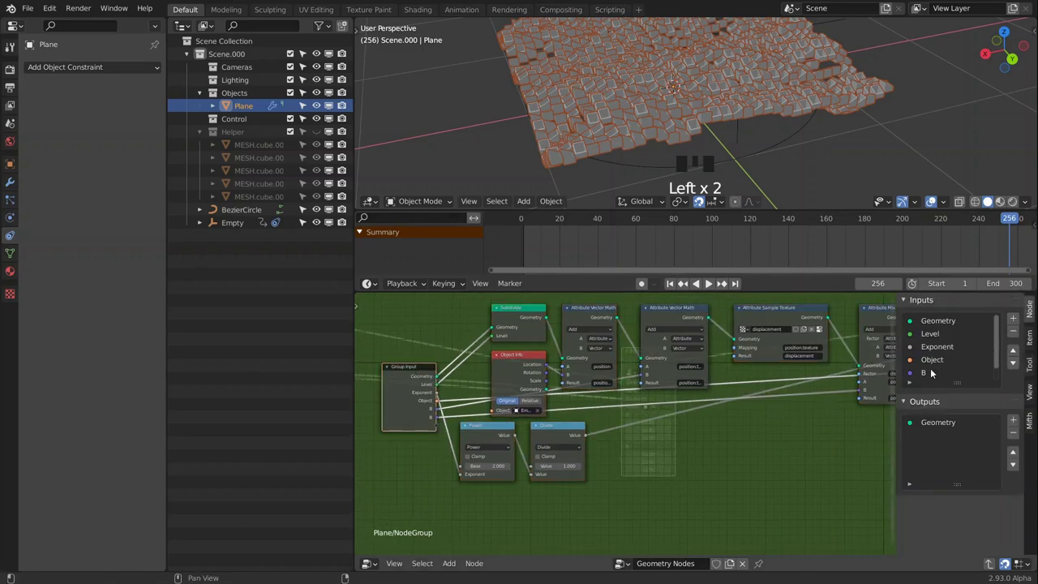
scroll(down, 3)
click(927, 361)
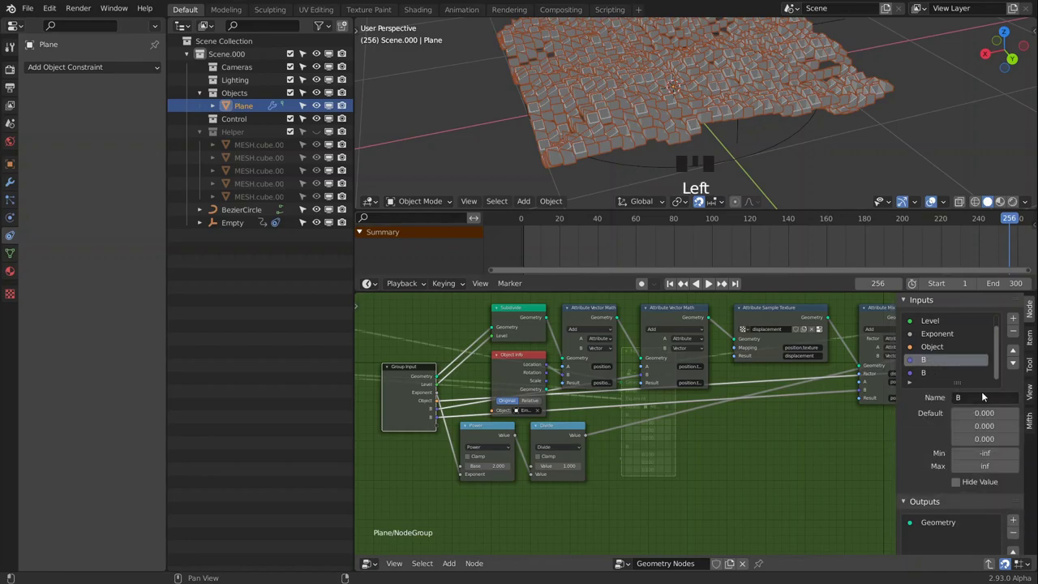
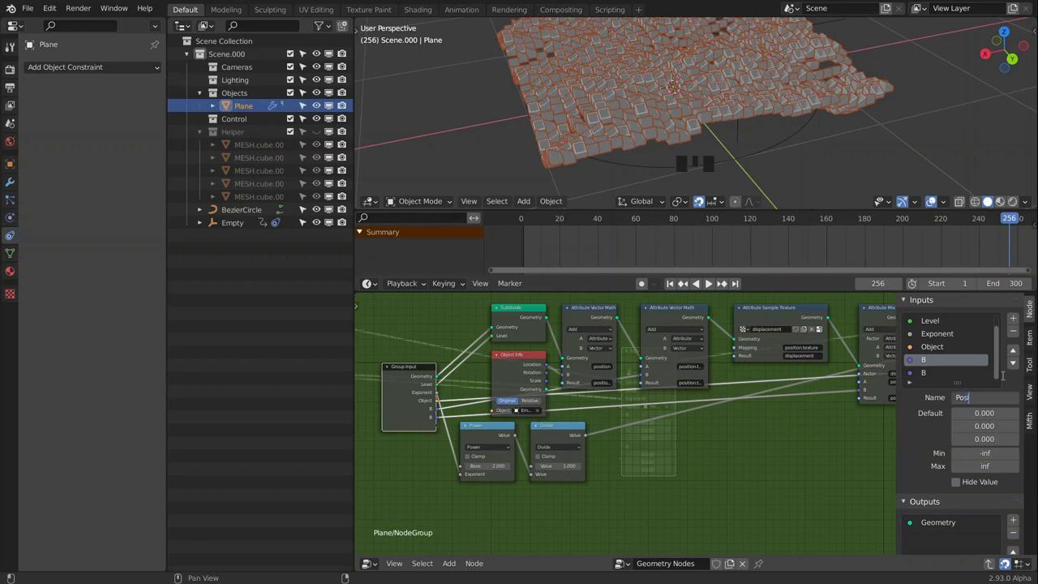
key(f)
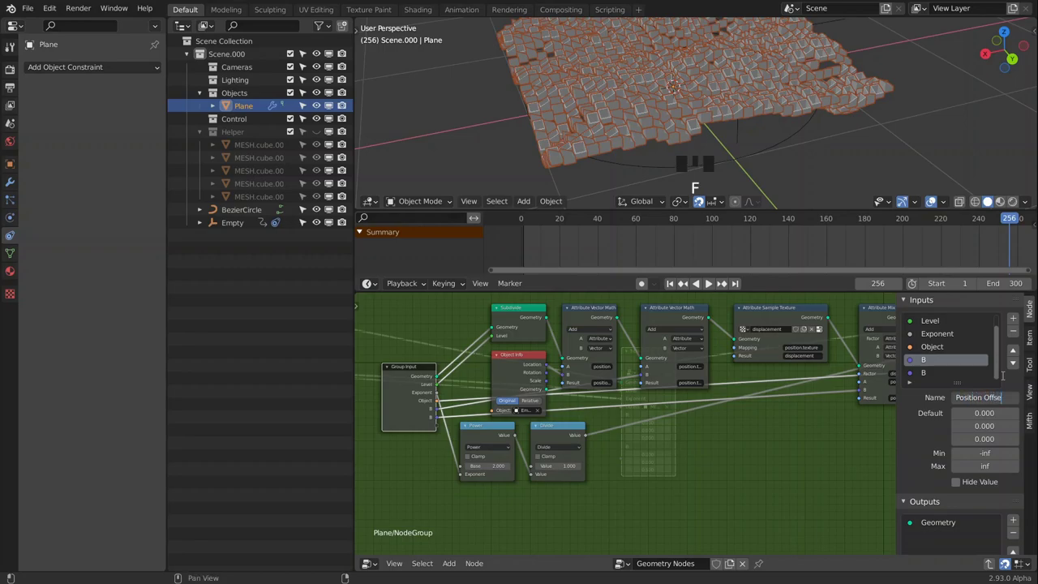
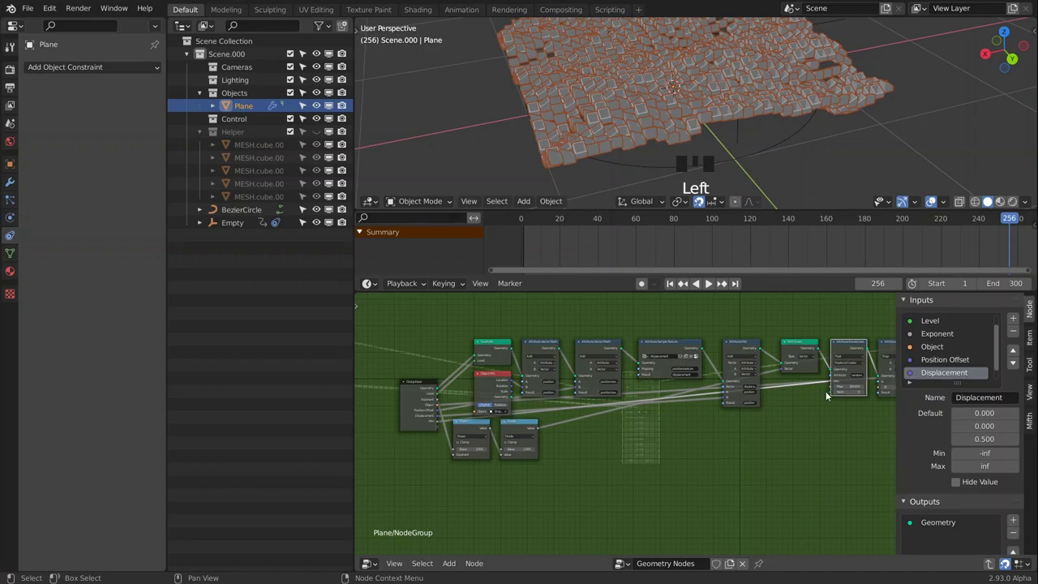
Rename the second B input to Displacement.
click(833, 387)
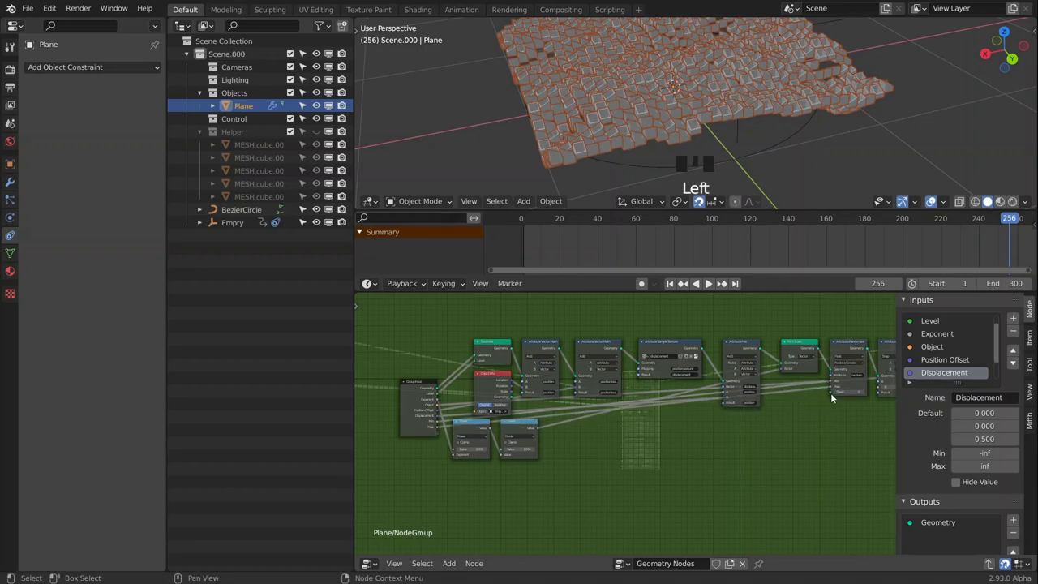
click(834, 394)
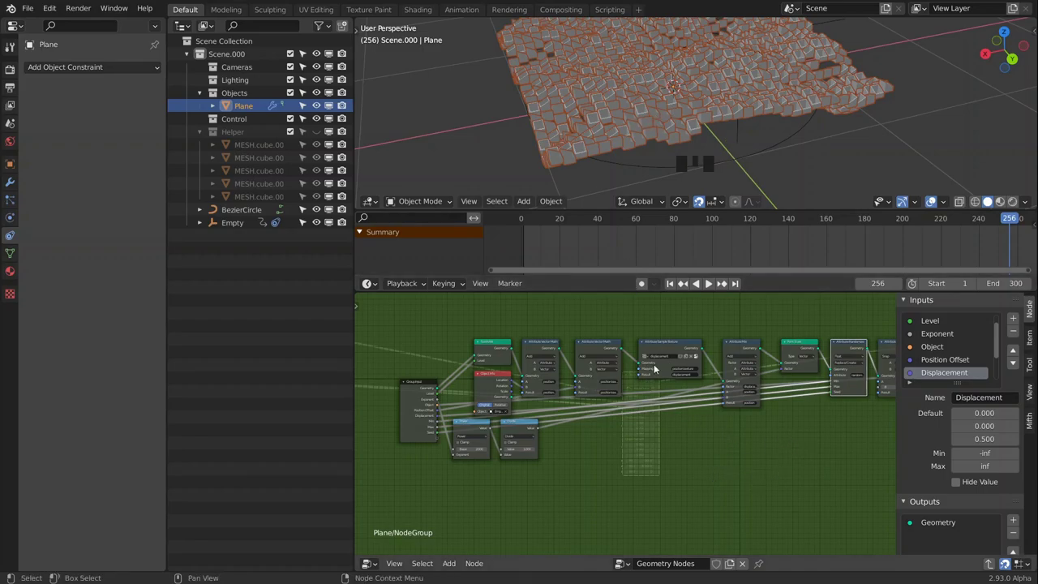
Link the Attribute Randomize rotation values (Min, Max, Seed, Snap) to the Group Input.
drag(797, 434, 812, 403)
scroll(up, 3)
drag(805, 406, 851, 386)
scroll(down, 3)
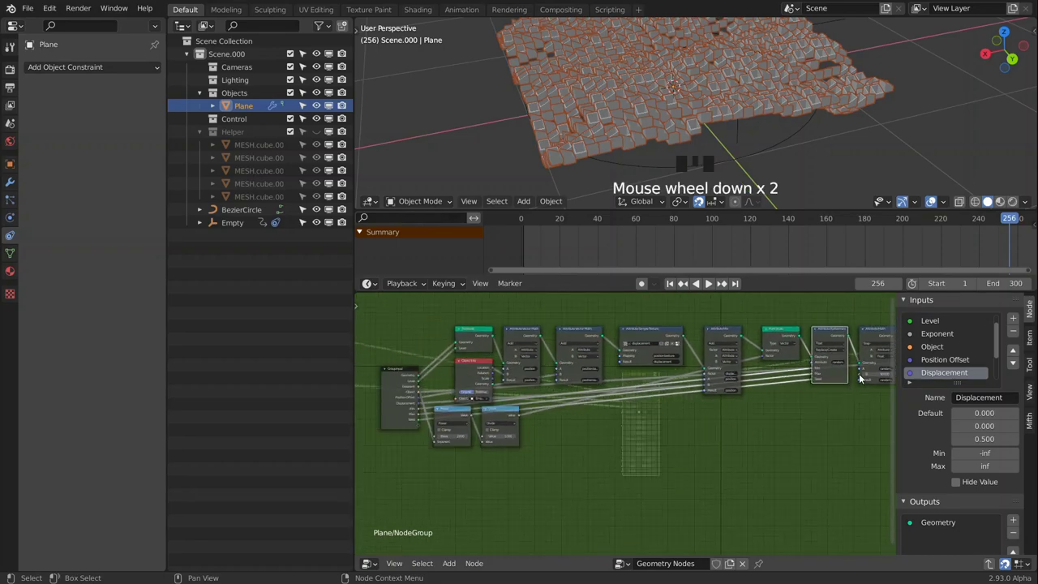
click(862, 376)
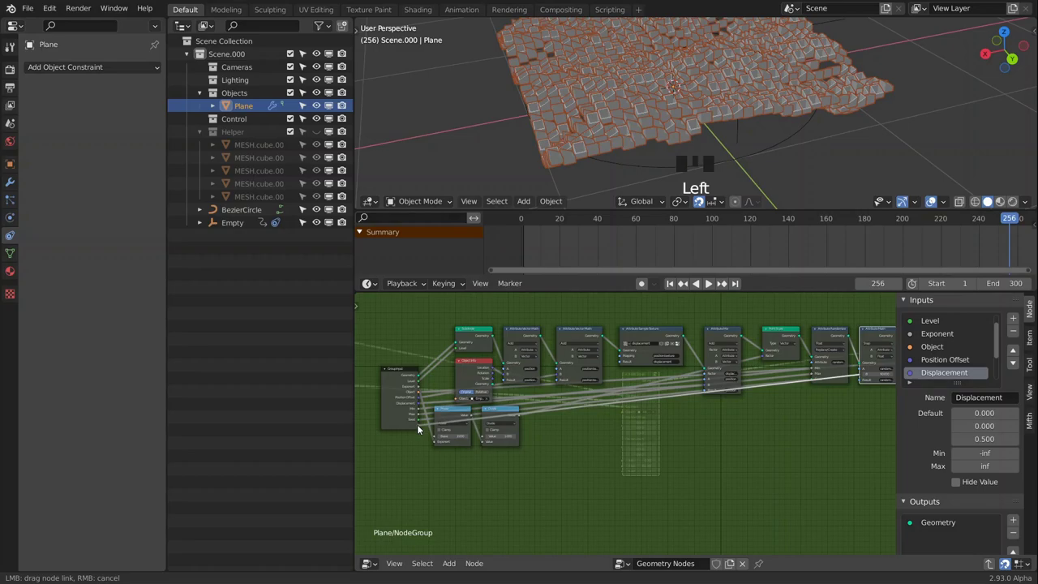
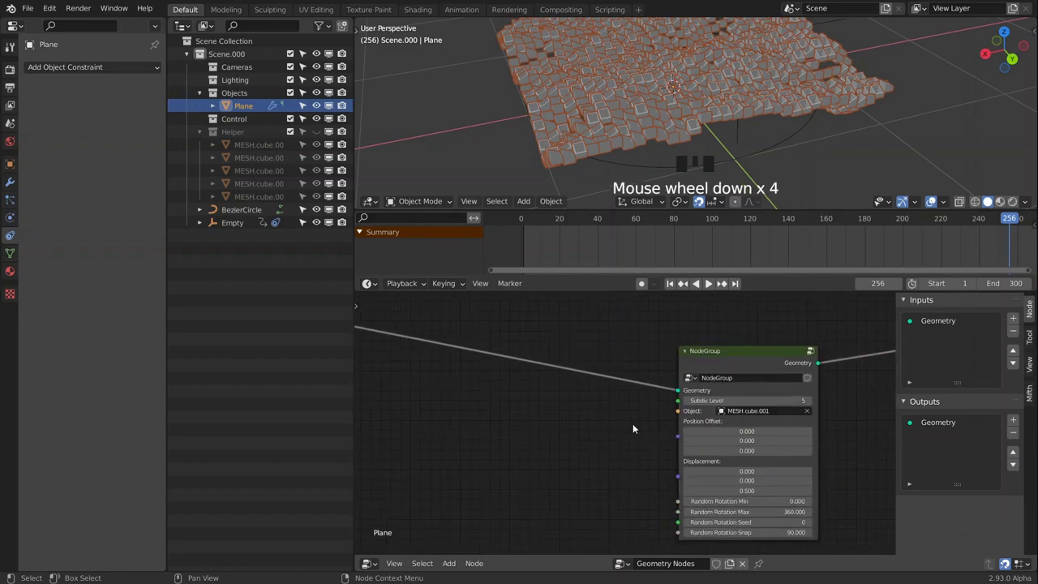
Place the NodeGroup node between Group Input and Group Output and centre the layout.
middle_click(681, 432)
scroll(down, 3)
drag(654, 458, 770, 410)
click(770, 410)
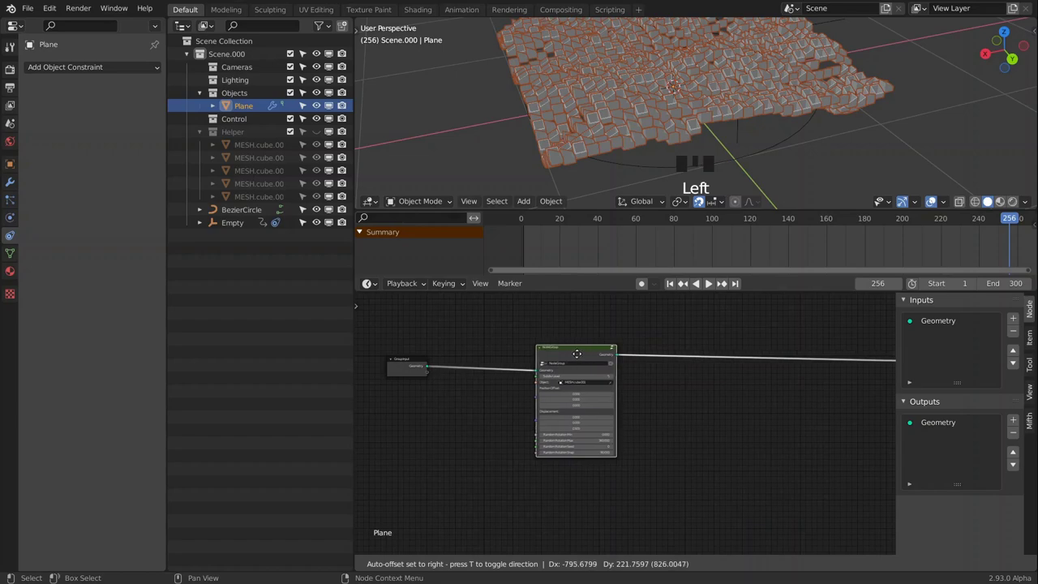
middle_click(686, 379)
scroll(down, 3)
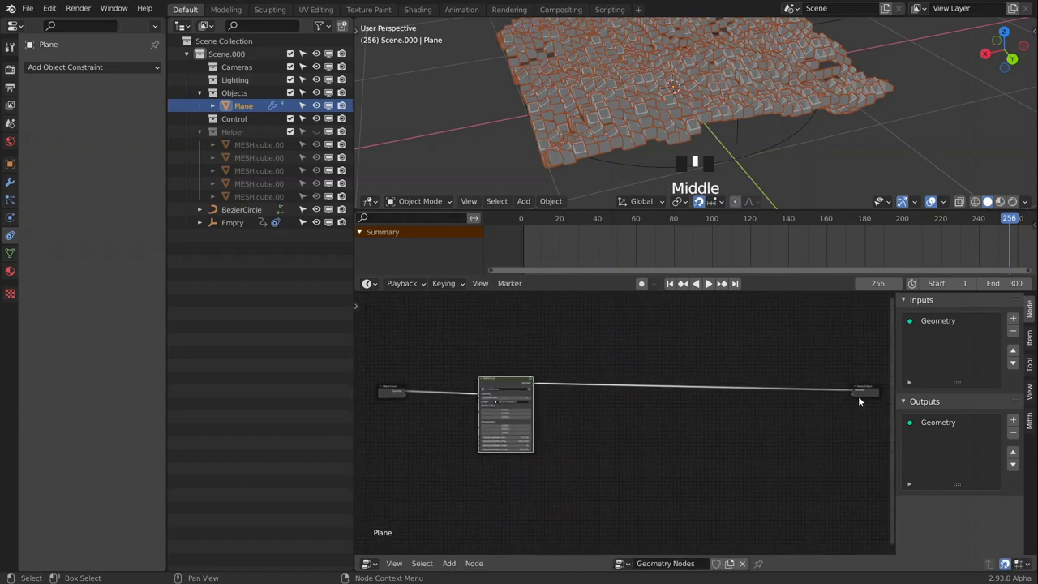